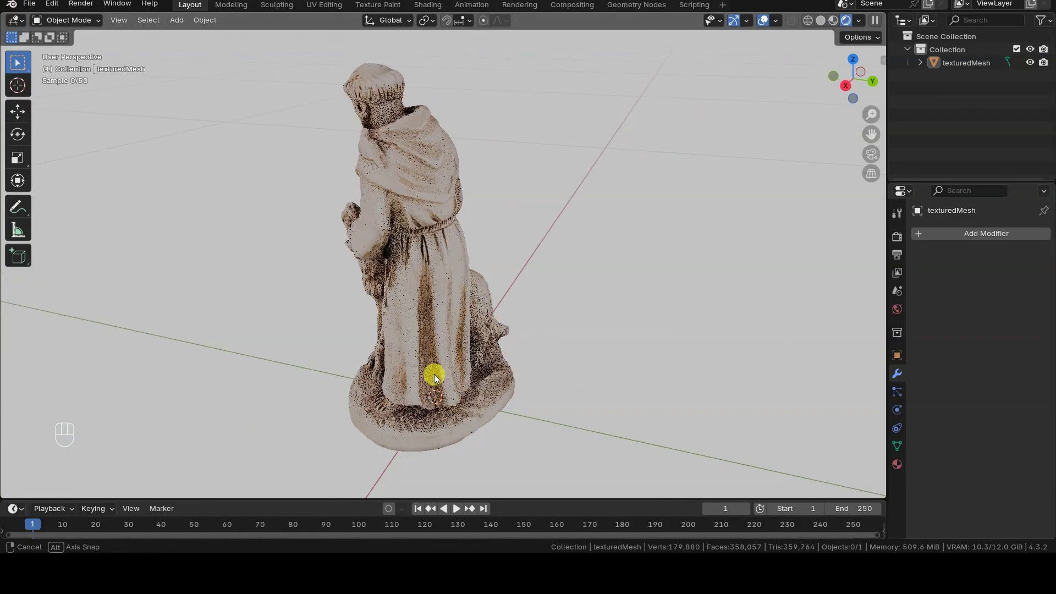
- Show the statue scan in solid shading and inspect its dense triangle mesh in edit mode
key(z)
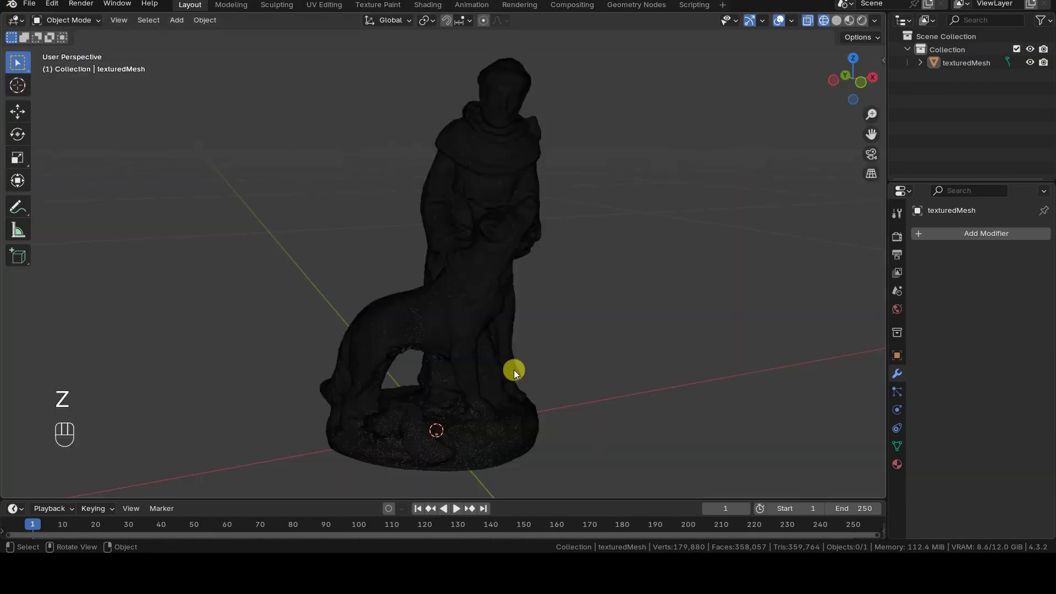
key(Tab)
key(a)
key(alt+a)
key(z)
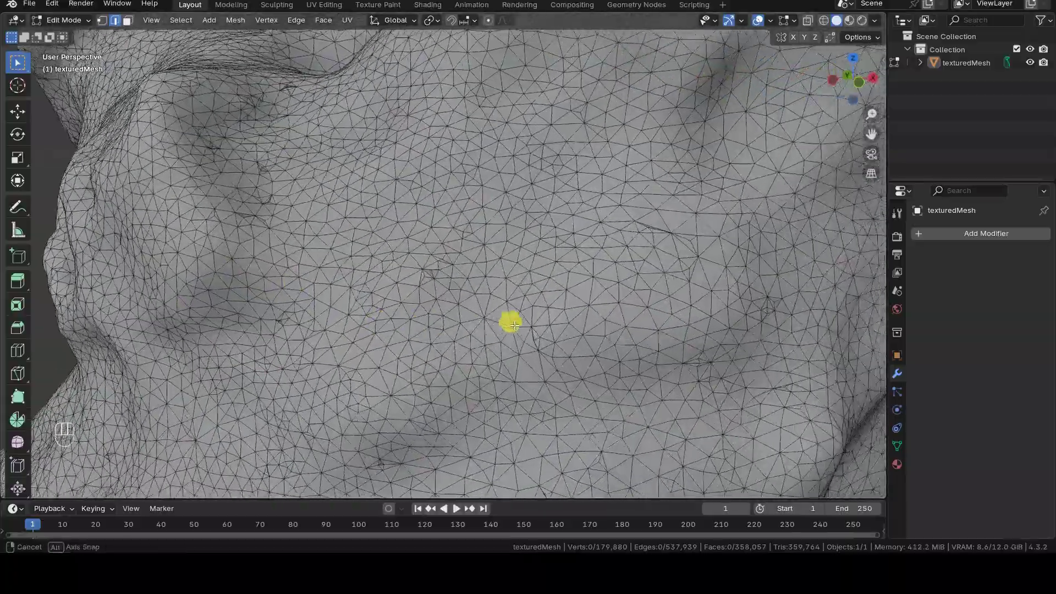
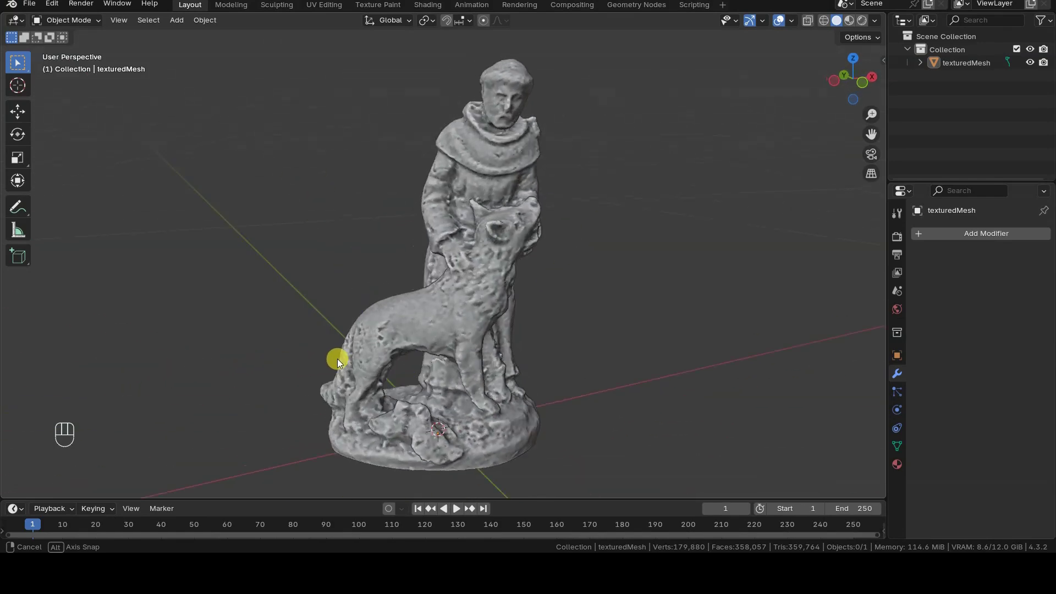
- Bring up the OBJ import browser in the res-DA-SALVARE folder
drag(34, 7, 319, 321)
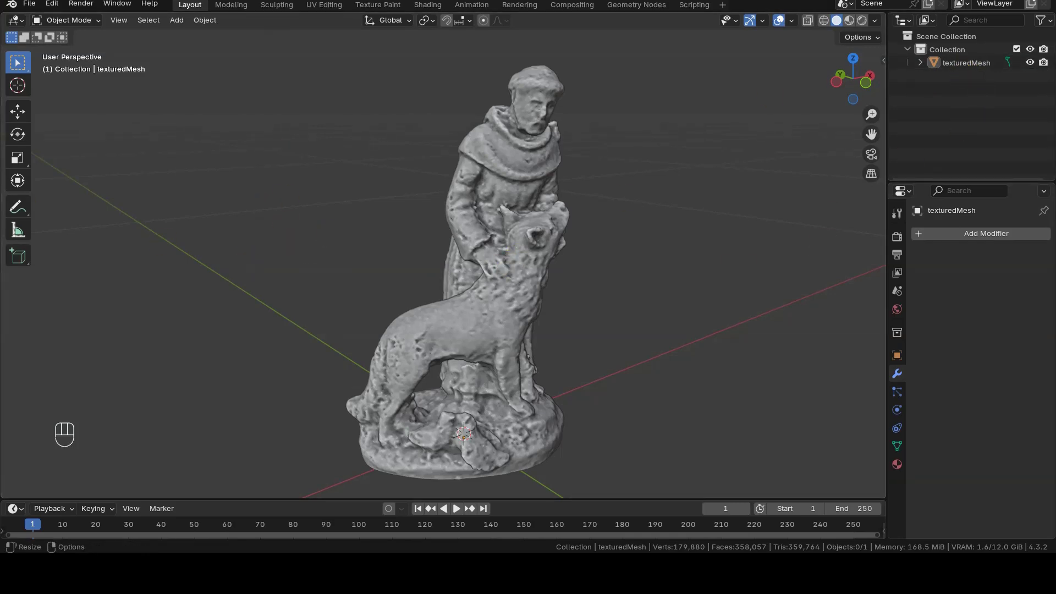
- Import 01---Instant-Meshes-output.obj, rename texturedMesh to 00---high-poly, hide it and select the quad mesh
drag(35, 9, 183, 235)
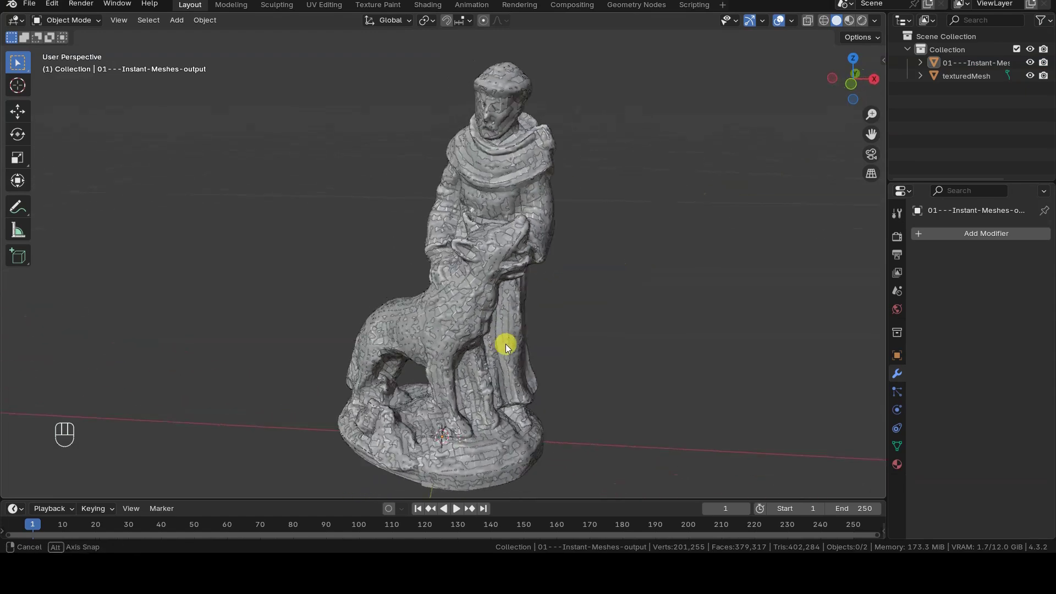
click(977, 77)
drag(977, 78, 1008, 97)
key(0)
key(-)
key(-)
click(1034, 69)
click(518, 173)
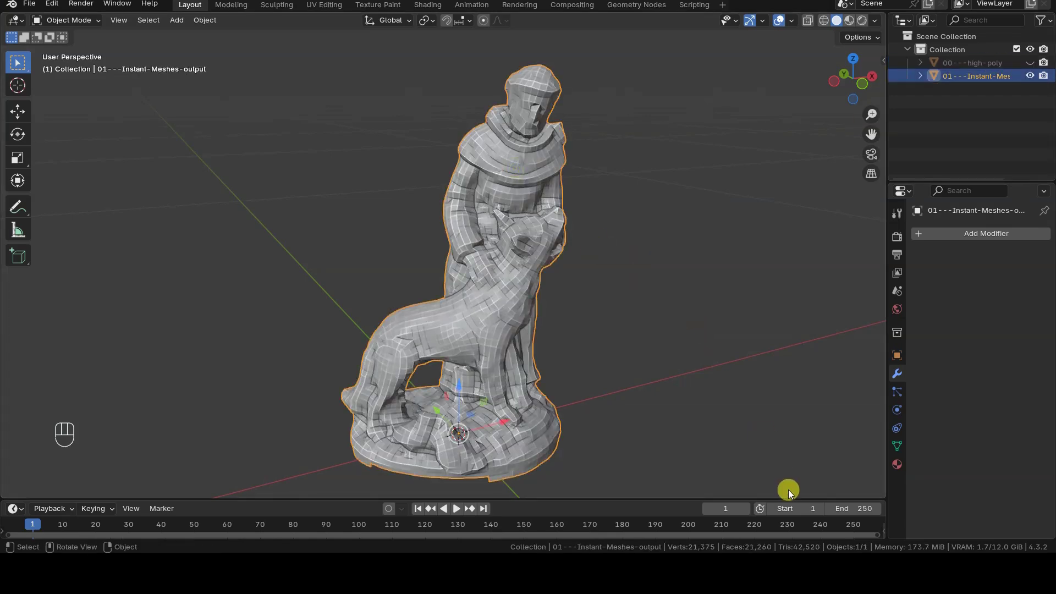
- Inspect the quad statue's edge loops in edit mode, then apply Shade Smooth in object mode
key(Tab)
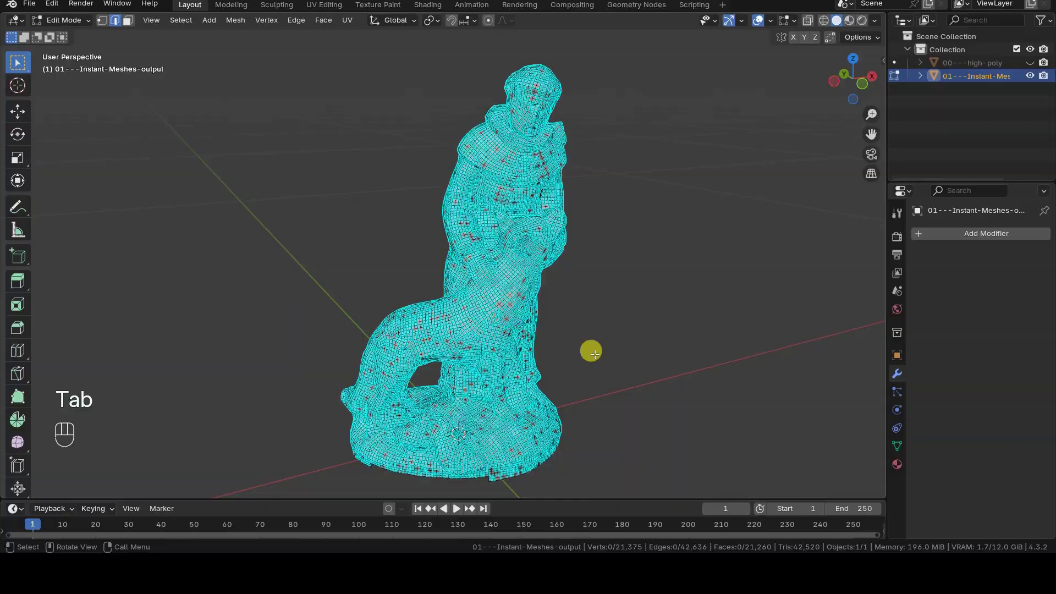
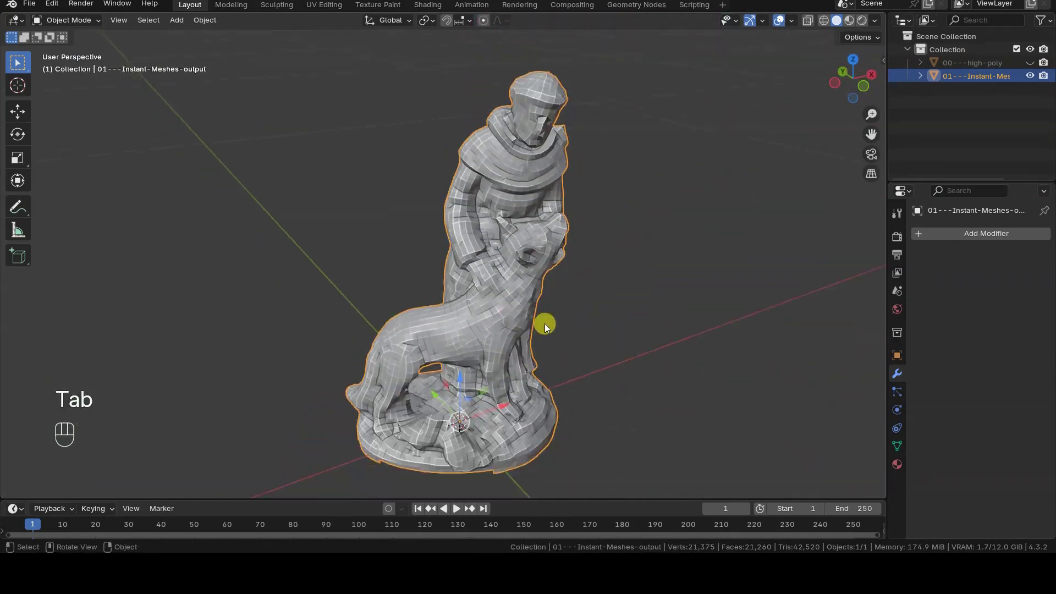
click(519, 333)
drag(519, 332, 600, 347)
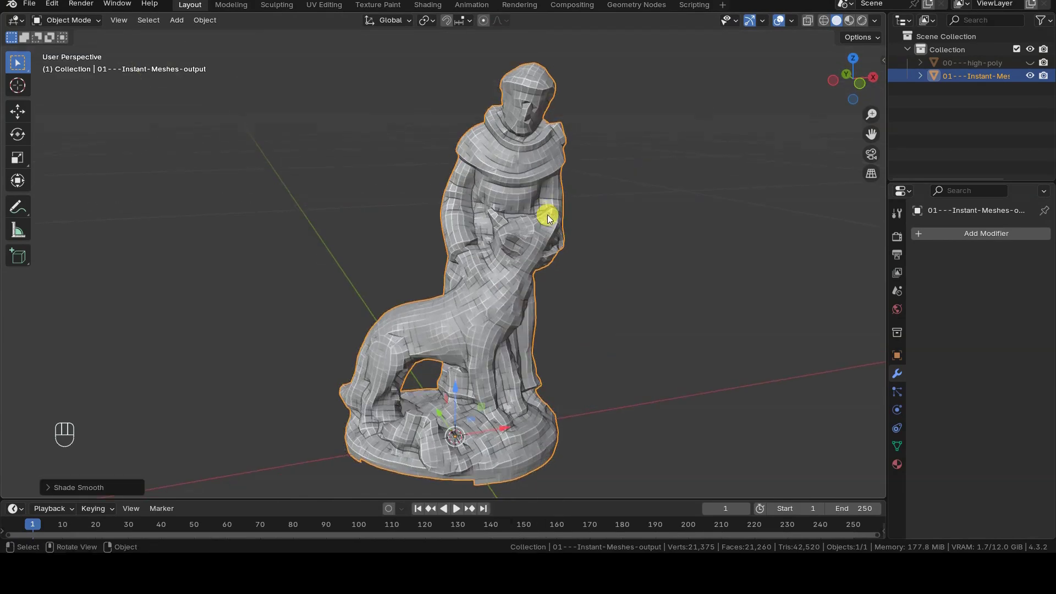
key(Tab)
key(a)
key(ctrl+e)
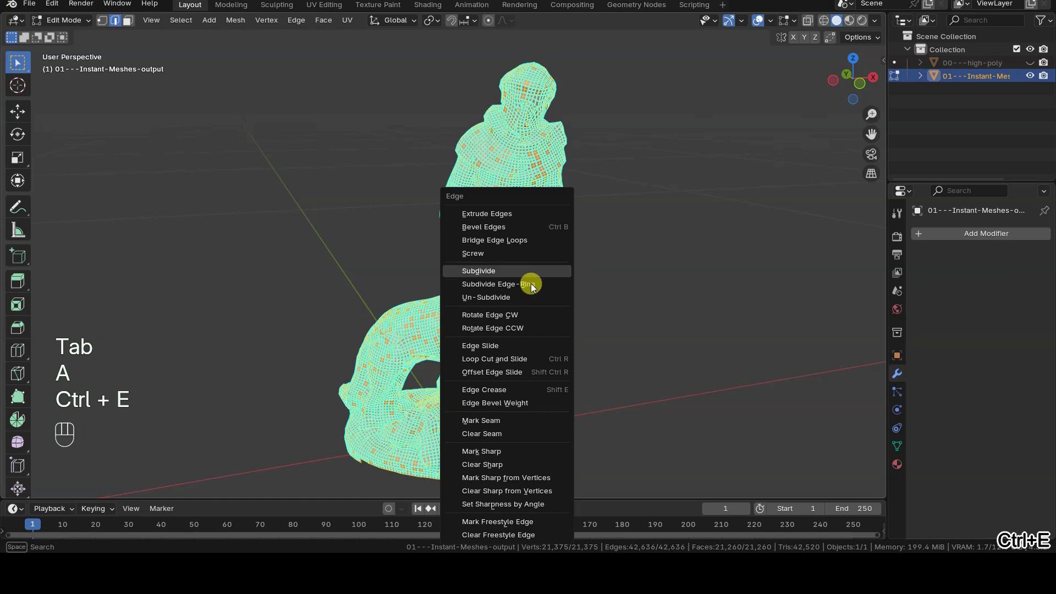
key(Tab)
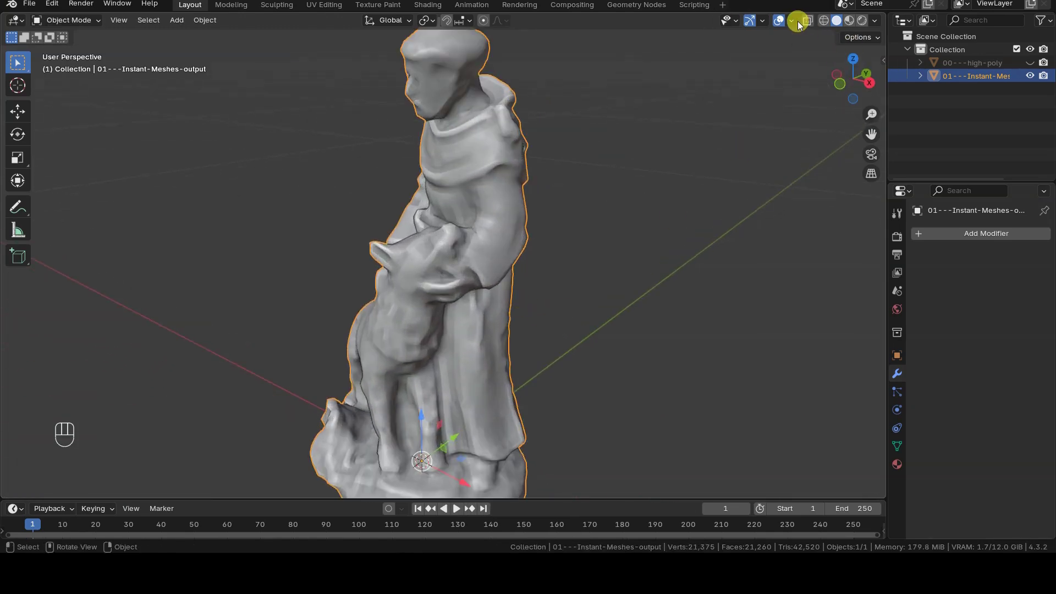
drag(878, 25, 709, 341)
drag(616, 312, 693, 295)
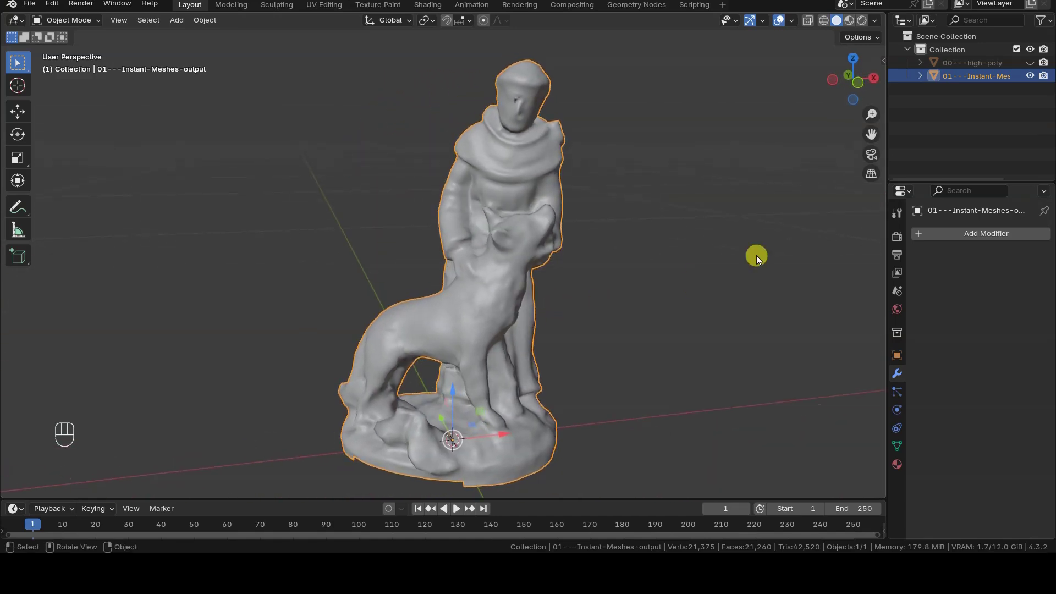
click(1032, 66)
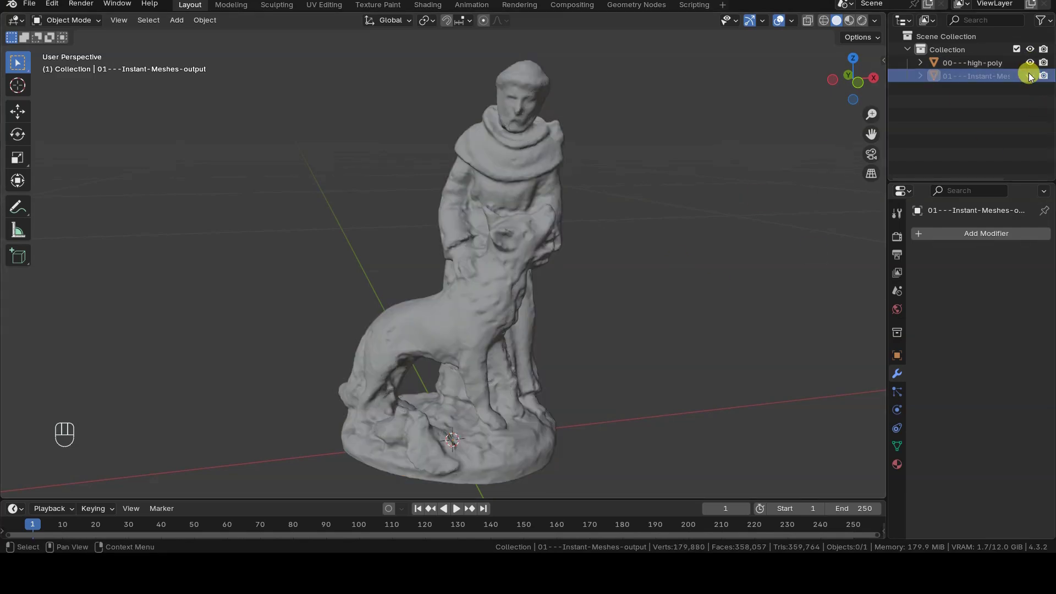
click(1031, 77)
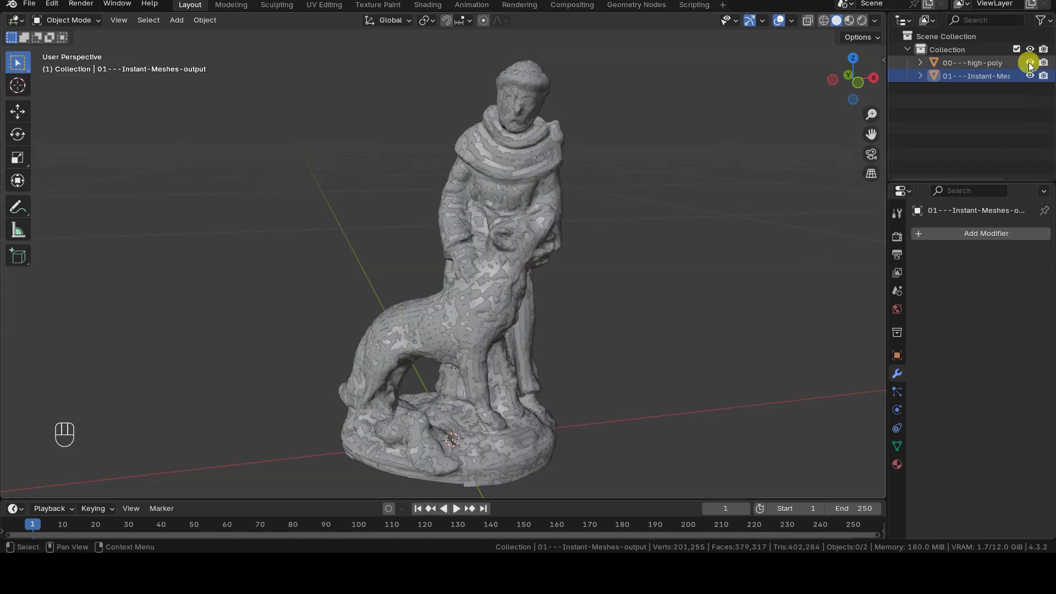
click(1031, 66)
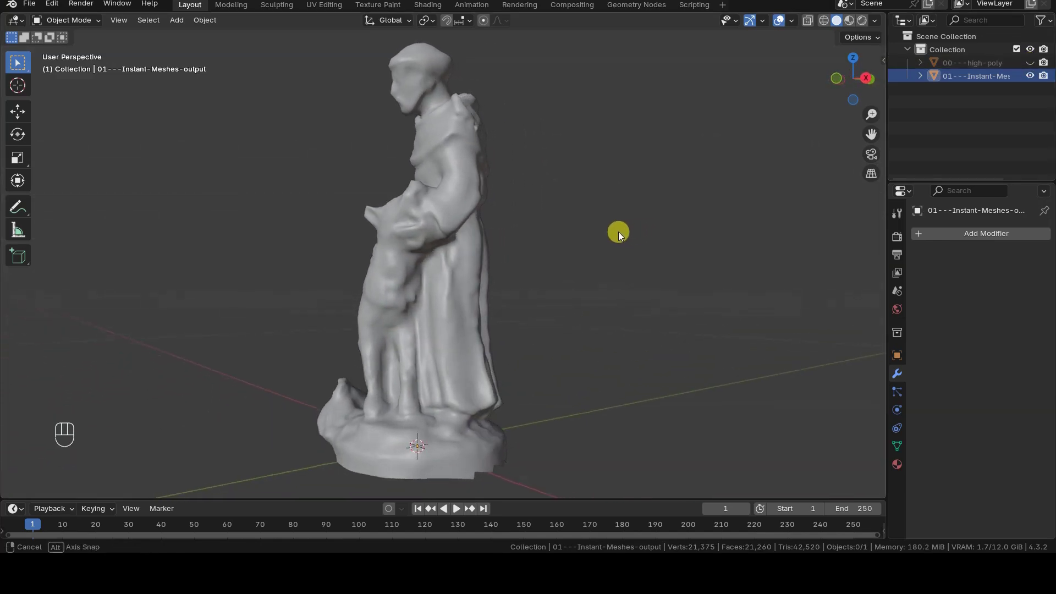